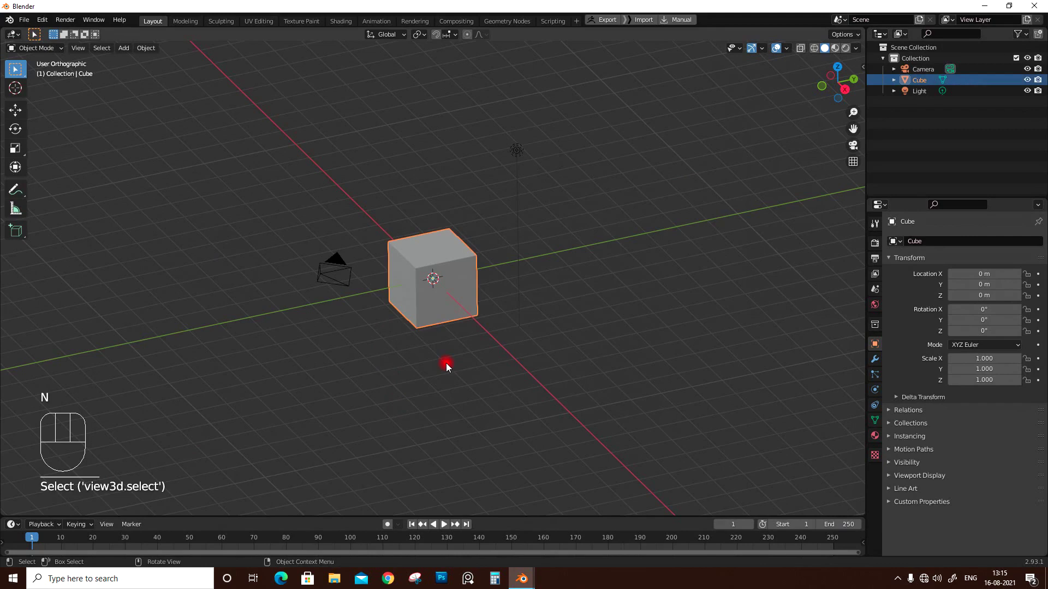
Step: Delete the default cube and bring up the Add menu for a Monkey mesh
{"action": "key", "text": "x"}
{"action": "key", "text": "shift+a"}
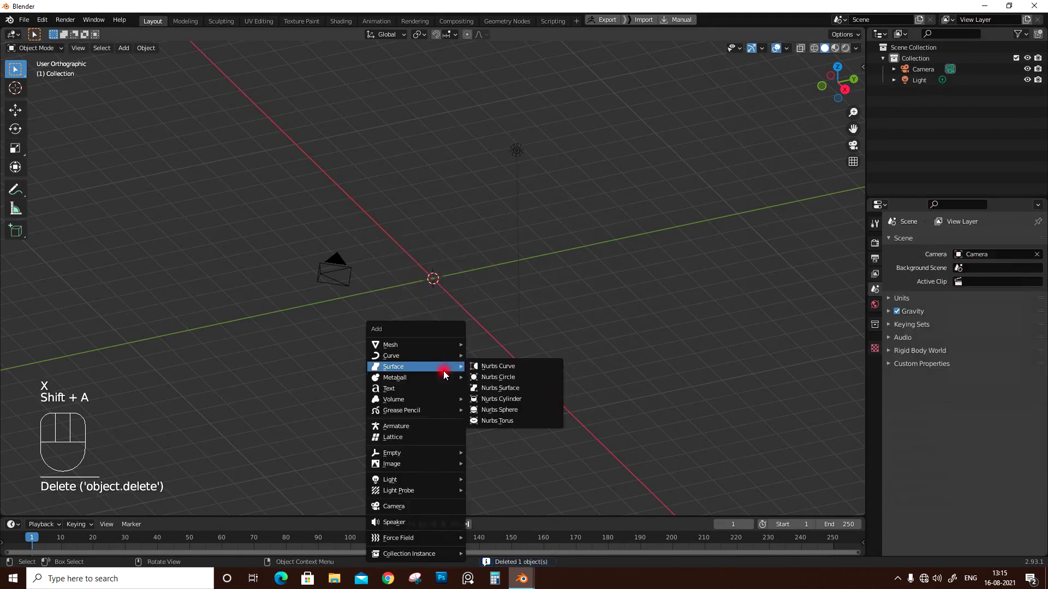
Step: View the monkey head from the front and turn on X-ray to see through its surface
{"action": "left_click_drag", "start_coordinate": [417, 377], "coordinate": [567, 368]}
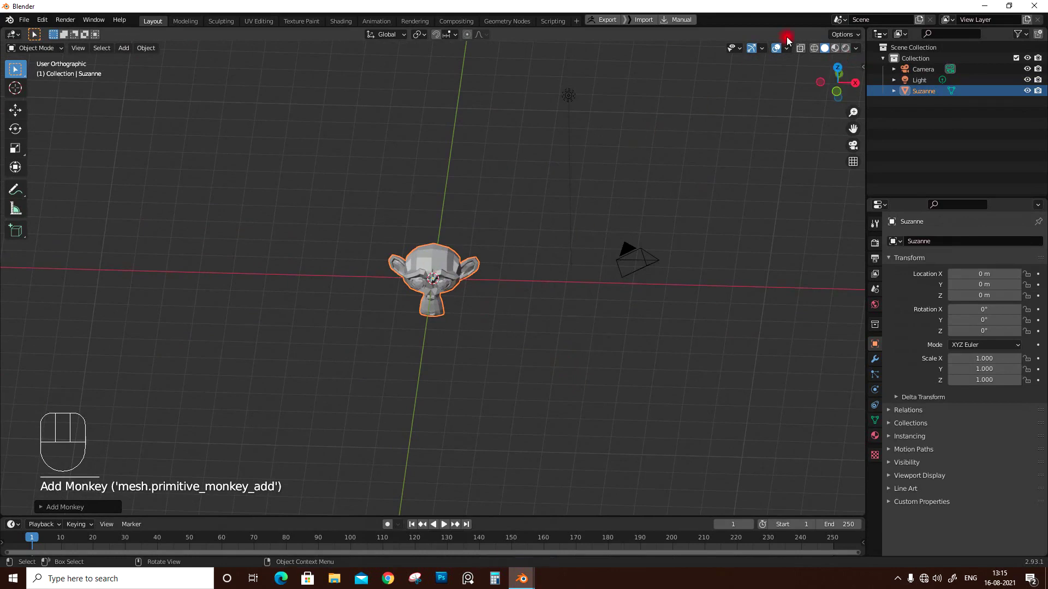
{"action": "left_click_drag", "start_coordinate": [790, 52], "coordinate": [500, 321]}
{"action": "left_click_drag", "start_coordinate": [419, 340], "coordinate": [429, 279]}
{"action": "left_click_drag", "start_coordinate": [425, 286], "coordinate": [424, 289]}
{"action": "left_click", "coordinate": [618, 189]}
Step: Enable the wireframe overlay so mesh edges draw over the solid head
{"action": "left_click_drag", "start_coordinate": [433, 286], "coordinate": [438, 304]}
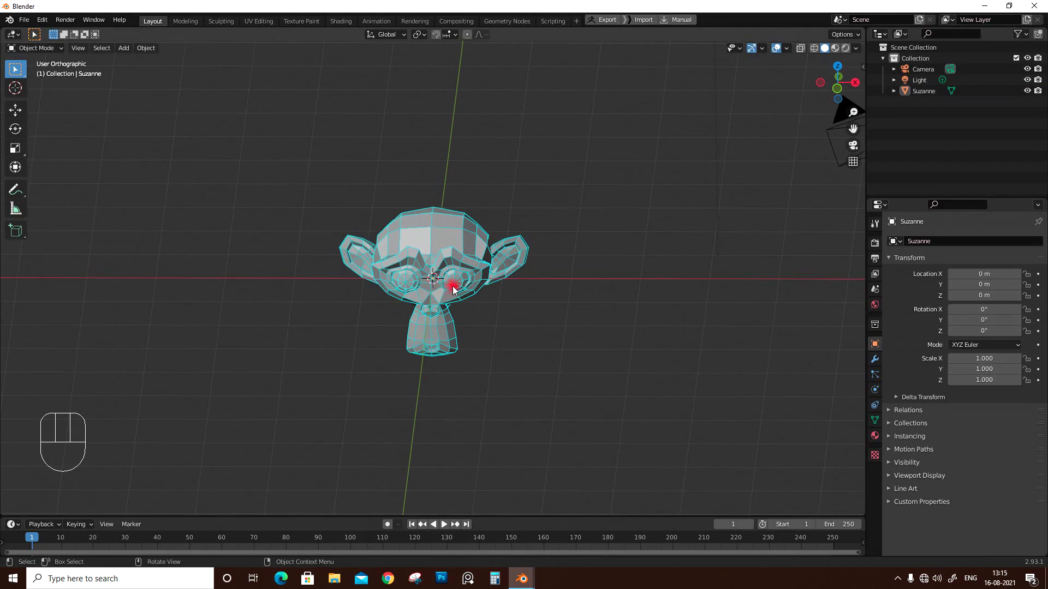
{"action": "left_click_drag", "start_coordinate": [45, 20], "coordinate": [83, 173]}
{"action": "left_click", "coordinate": [76, 170]}
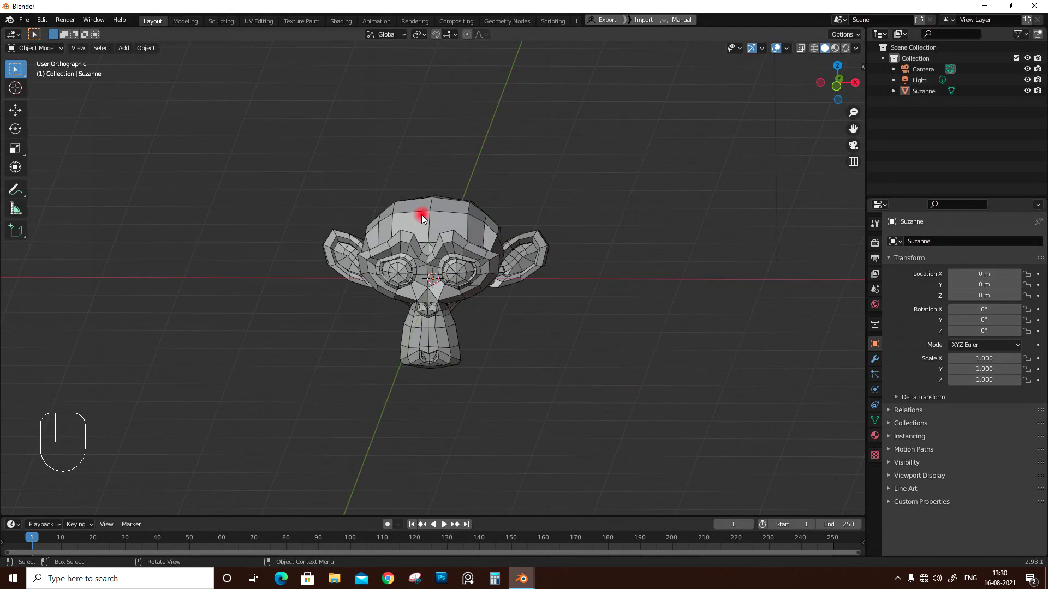
{"action": "key", "text": "KP_0"}
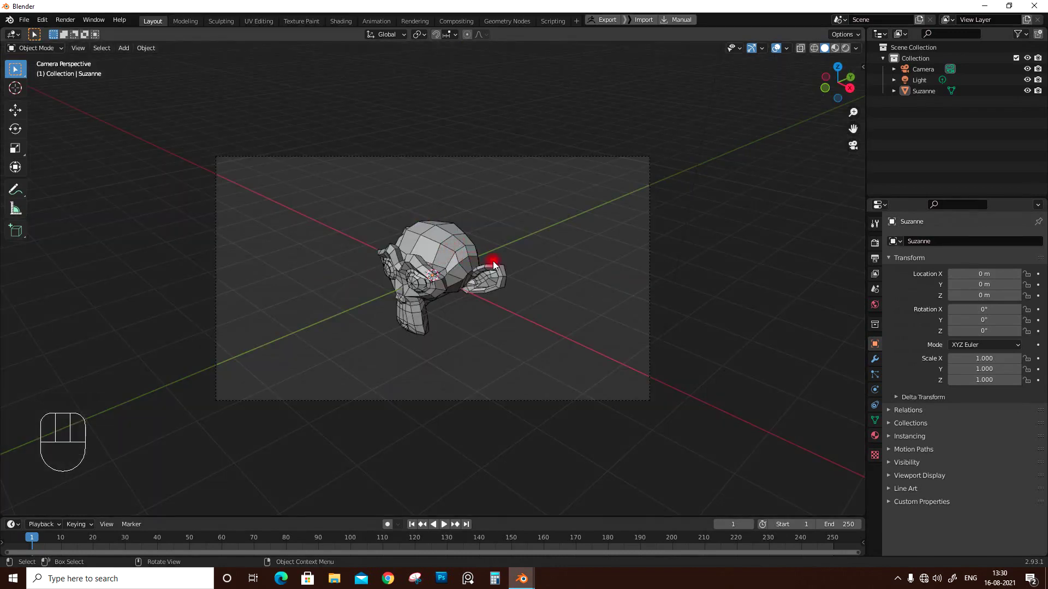
{"action": "left_click", "coordinate": [780, 87]}
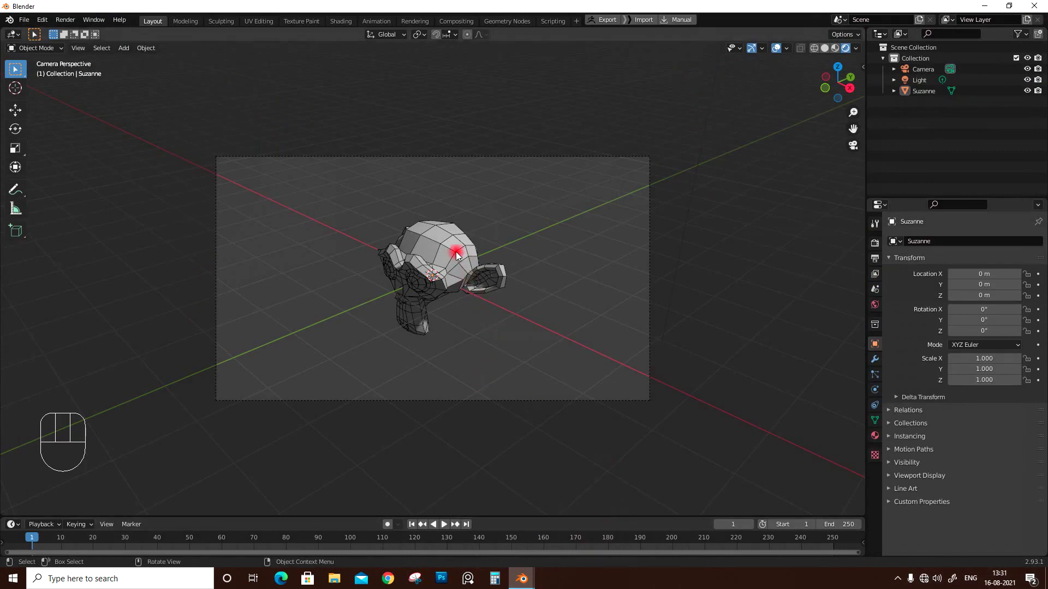
Step: Leave camera view, zoom out, switch off the wireframe overlay and select Suzanne
{"action": "key", "text": "KP_0"}
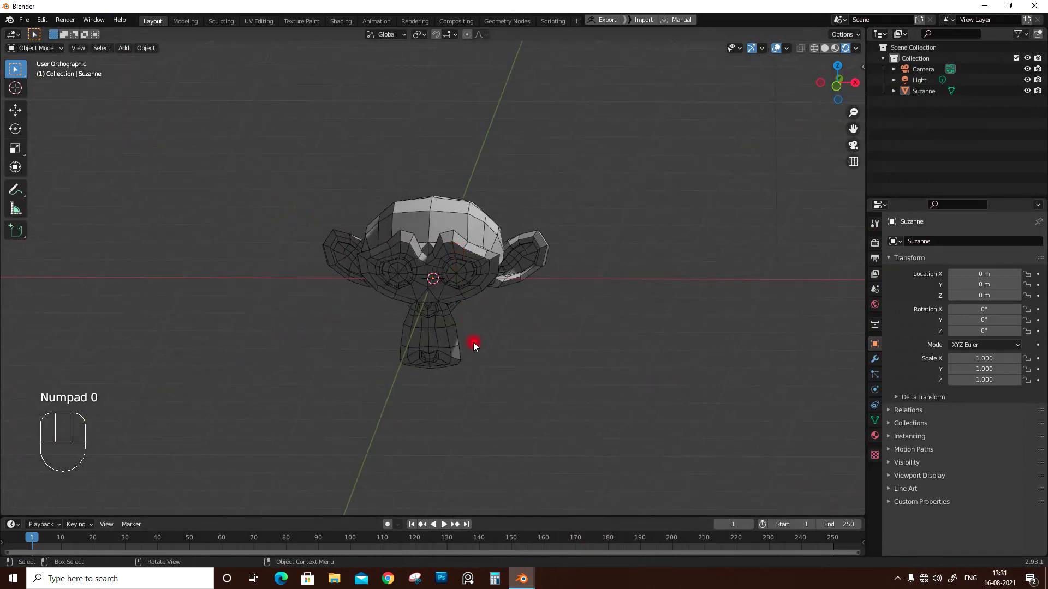
{"action": "left_click_drag", "start_coordinate": [419, 260], "coordinate": [418, 257]}
{"action": "left_click_drag", "start_coordinate": [418, 259], "coordinate": [420, 248]}
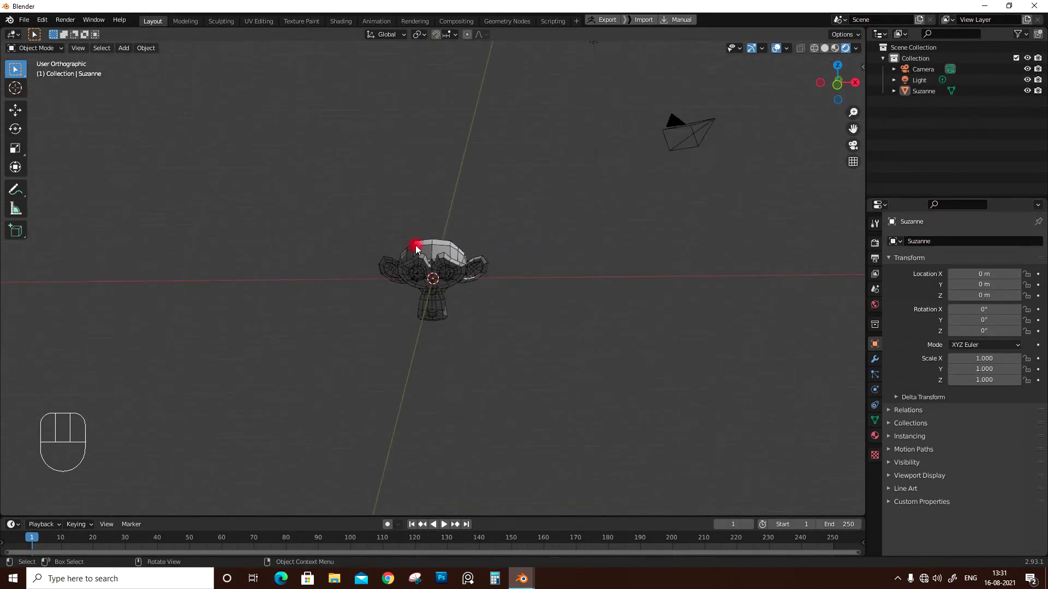
{"action": "left_click", "coordinate": [455, 253]}
{"action": "left_click_drag", "start_coordinate": [793, 58], "coordinate": [500, 284]}
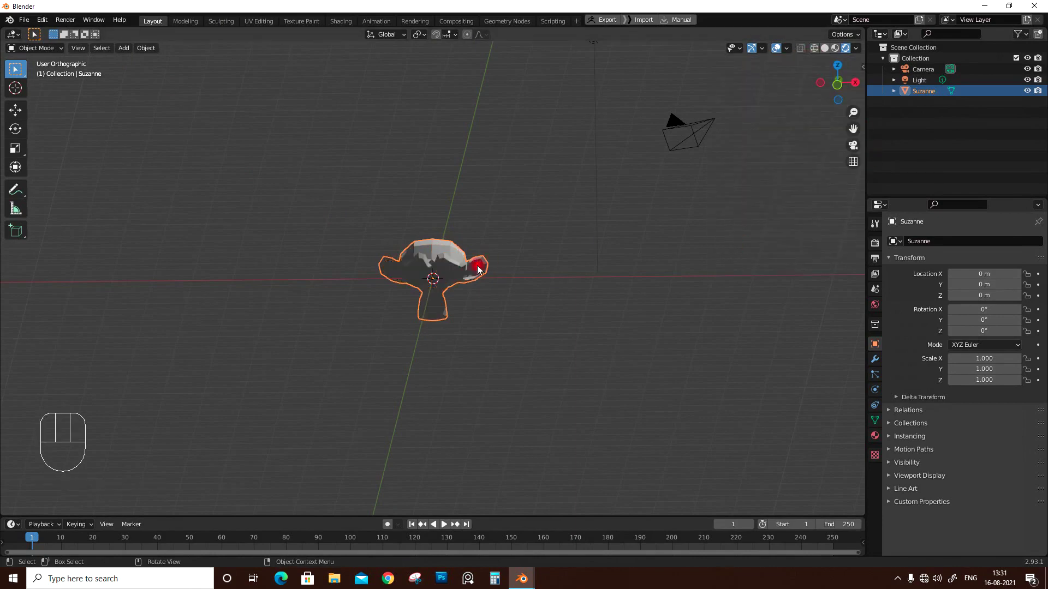
Step: Duplicate the head as Suzanne.001, hide the original, and show the copy's modifier settings
{"action": "left_click", "coordinate": [829, 53]}
{"action": "key", "text": "shift+d"}
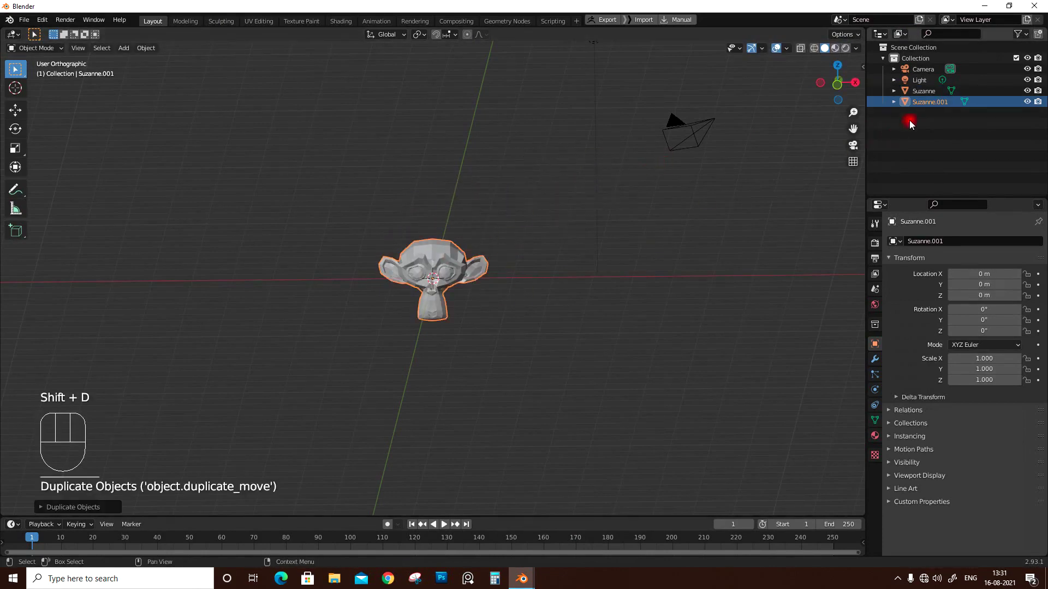
{"action": "left_click", "coordinate": [925, 95]}
{"action": "left_click", "coordinate": [1030, 93]}
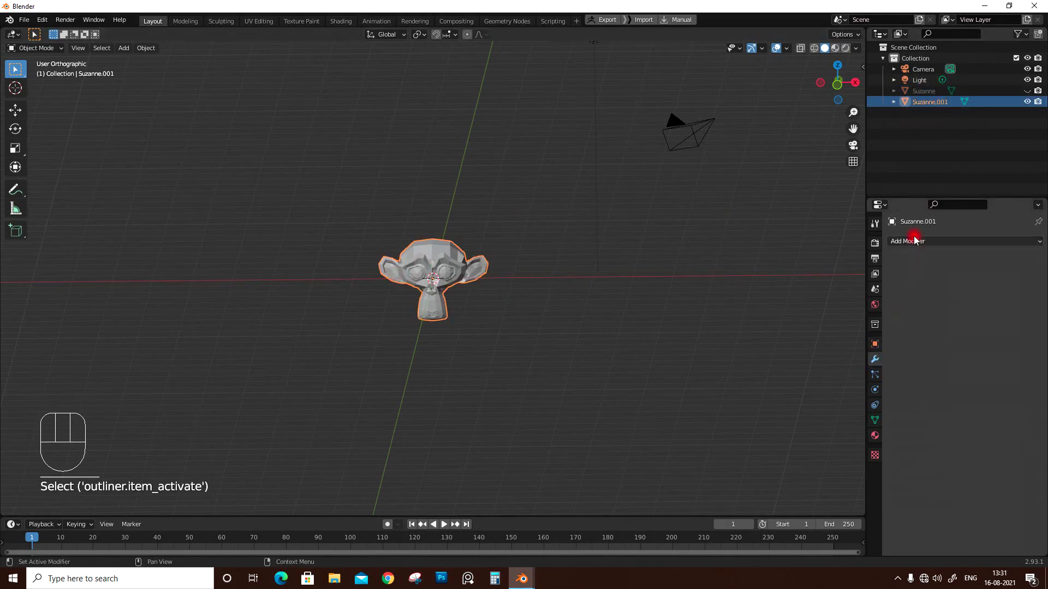
Step: Add a Wireframe modifier to the duplicate and reduce its thickness to 0.003 m
{"action": "left_click_drag", "start_coordinate": [917, 245], "coordinate": [840, 487]}
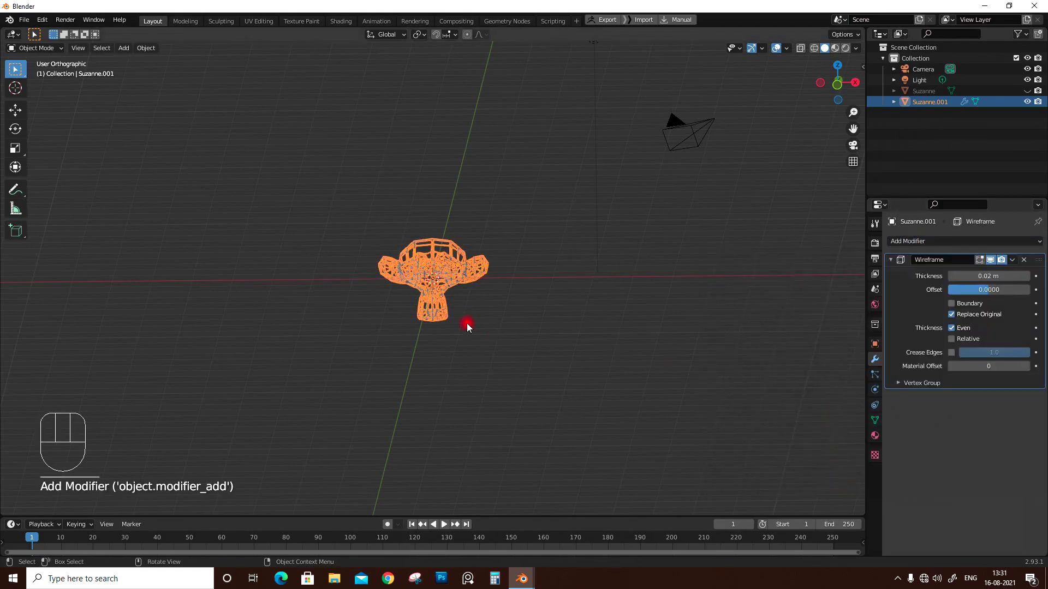
{"action": "left_click_drag", "start_coordinate": [470, 327], "coordinate": [460, 331]}
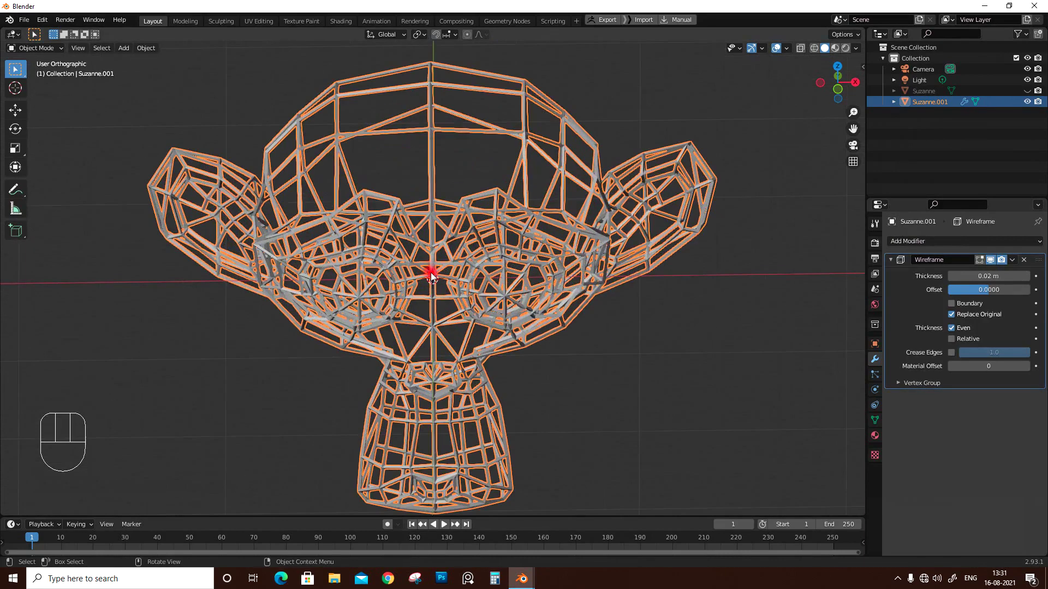
{"action": "left_click", "coordinate": [659, 345]}
{"action": "left_click_drag", "start_coordinate": [449, 165], "coordinate": [498, 200]}
{"action": "left_click_drag", "start_coordinate": [492, 264], "coordinate": [491, 227]}
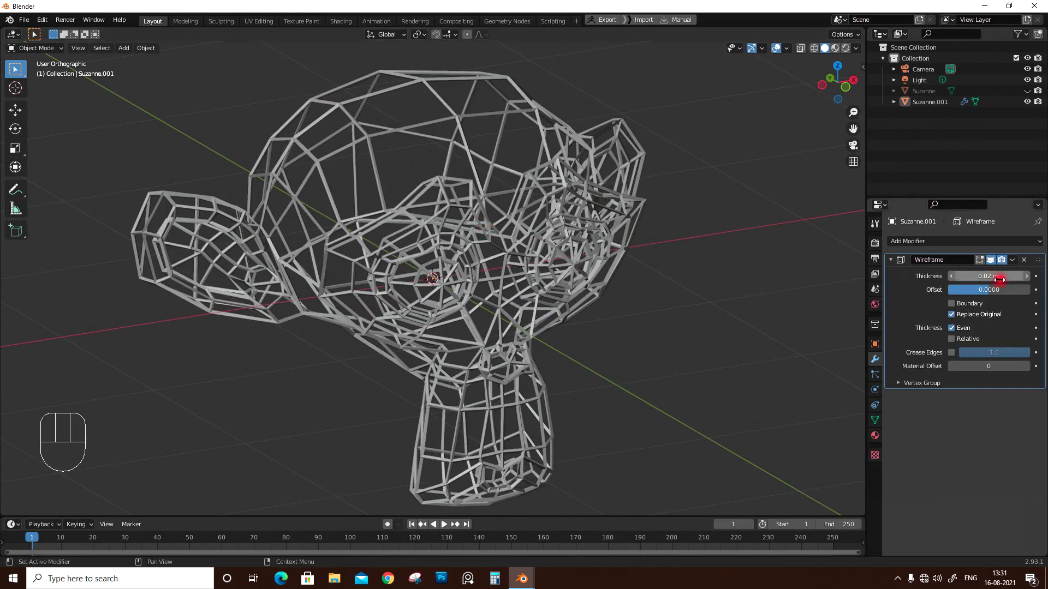
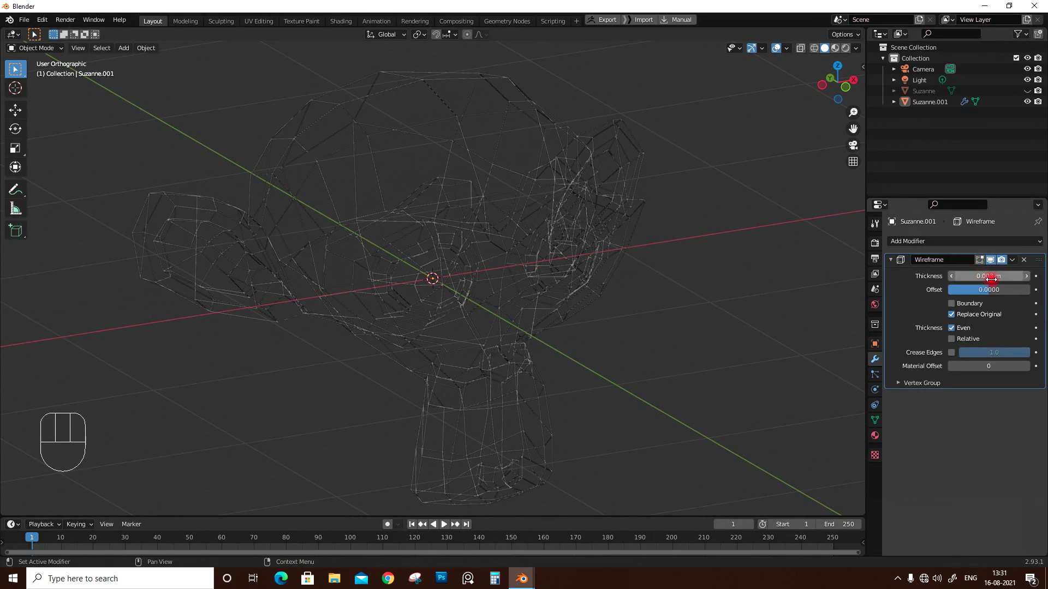
{"action": "left_click_drag", "start_coordinate": [507, 305], "coordinate": [528, 307]}
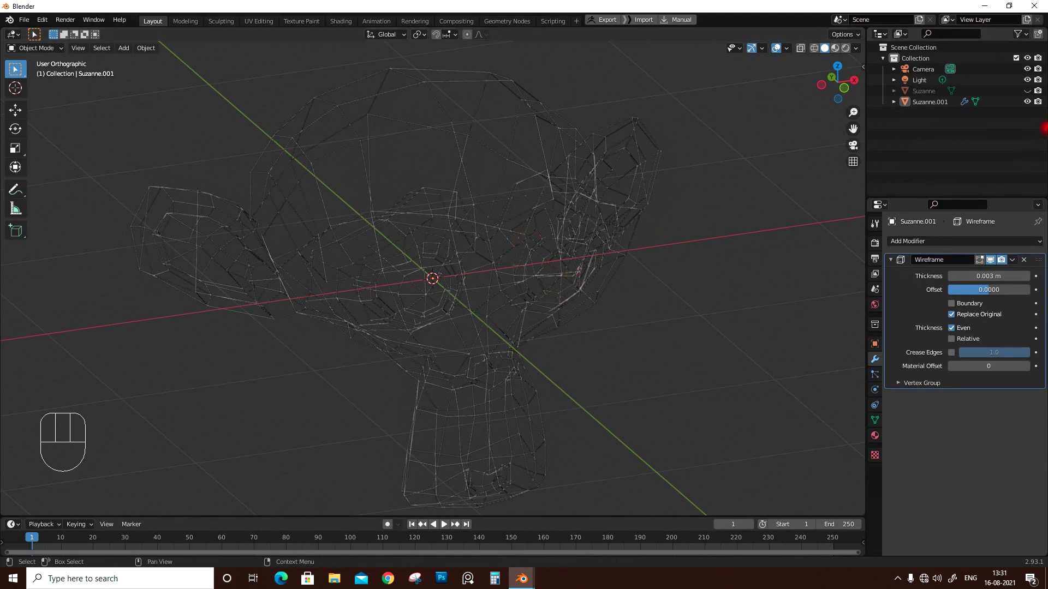
Step: Unhide the original solid Suzanne and orbit to inspect the wire overlaid on it
{"action": "left_click", "coordinate": [1031, 94]}
{"action": "left_click_drag", "start_coordinate": [580, 239], "coordinate": [514, 212]}
{"action": "left_click_drag", "start_coordinate": [508, 225], "coordinate": [586, 247]}
{"action": "left_click_drag", "start_coordinate": [524, 262], "coordinate": [461, 253]}
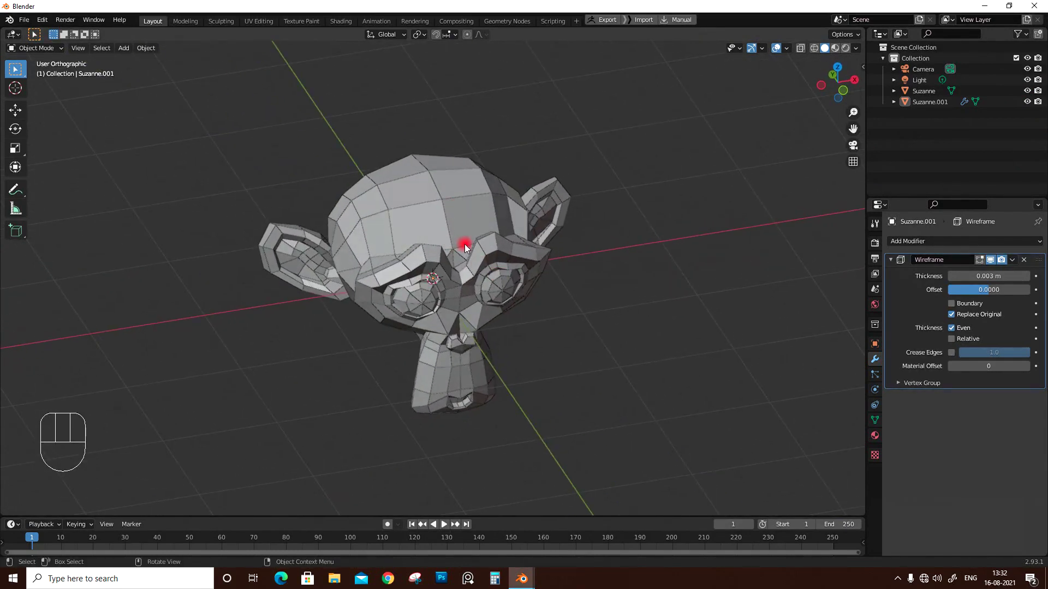
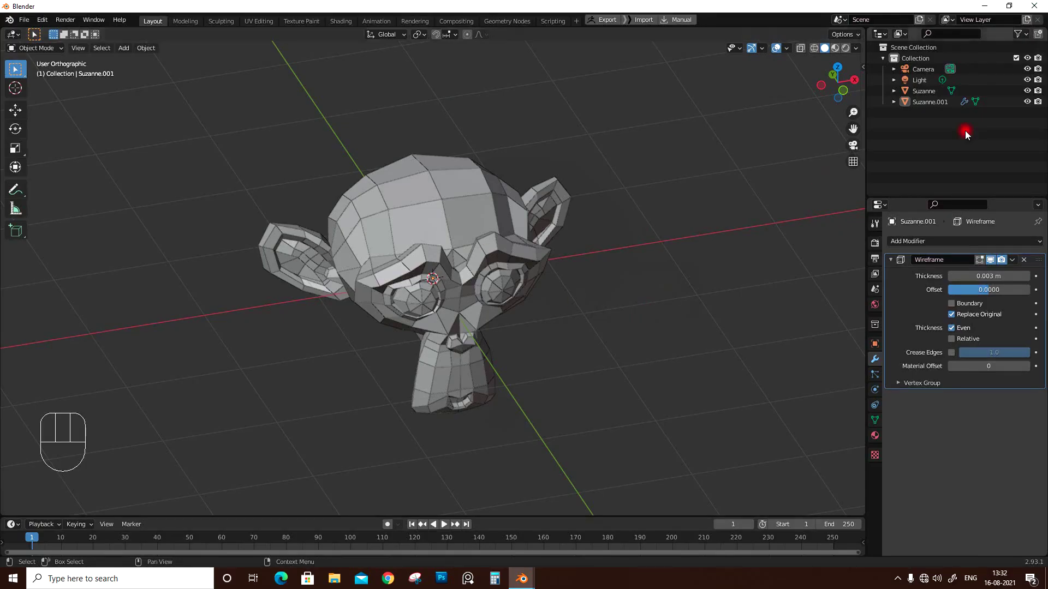
Step: Select the wireframe duplicate Suzanne.001 for material work
{"action": "left_click", "coordinate": [939, 112]}
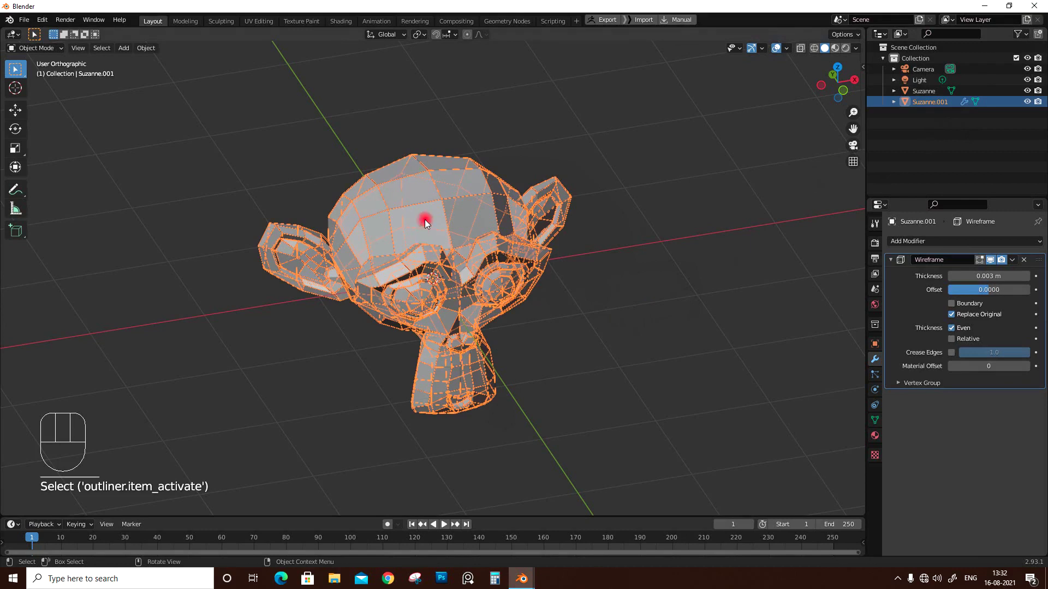